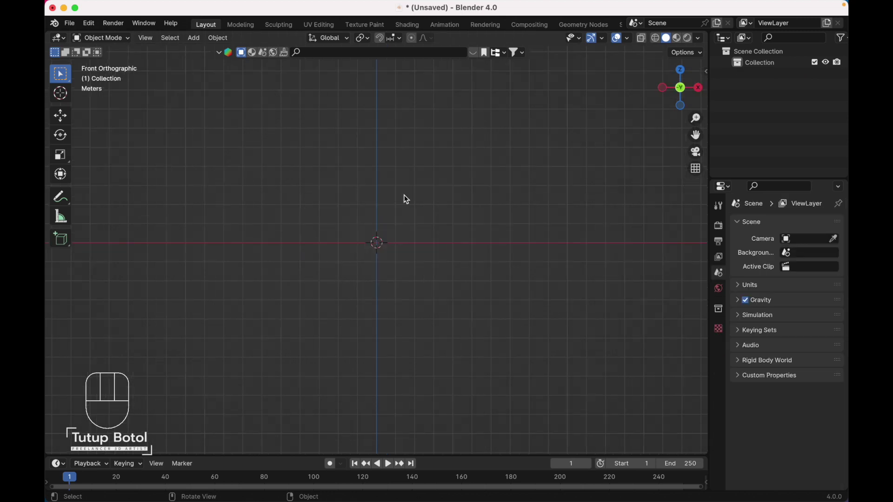
Browse the Add menu's extra Curve objects, including Curve Spirals, in the empty scene
{"action": "key", "text": "shift+a"}
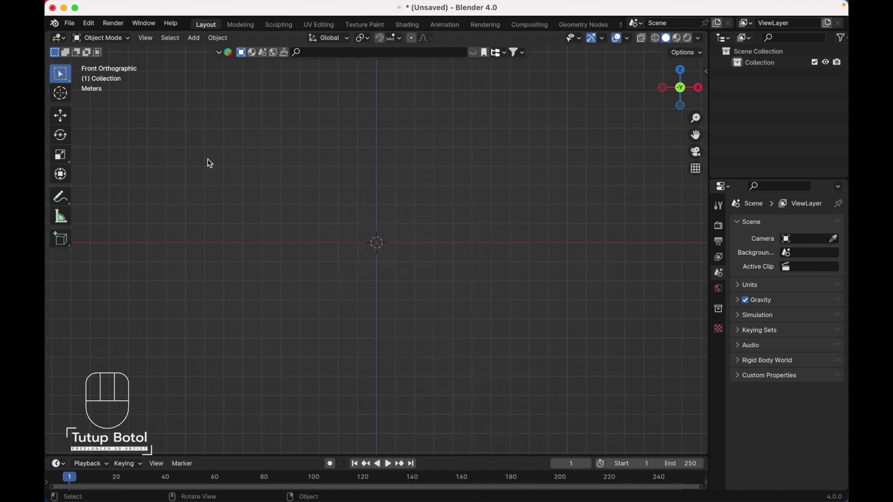
{"action": "left_click_drag", "start_coordinate": [87, 26], "coordinate": [116, 177]}
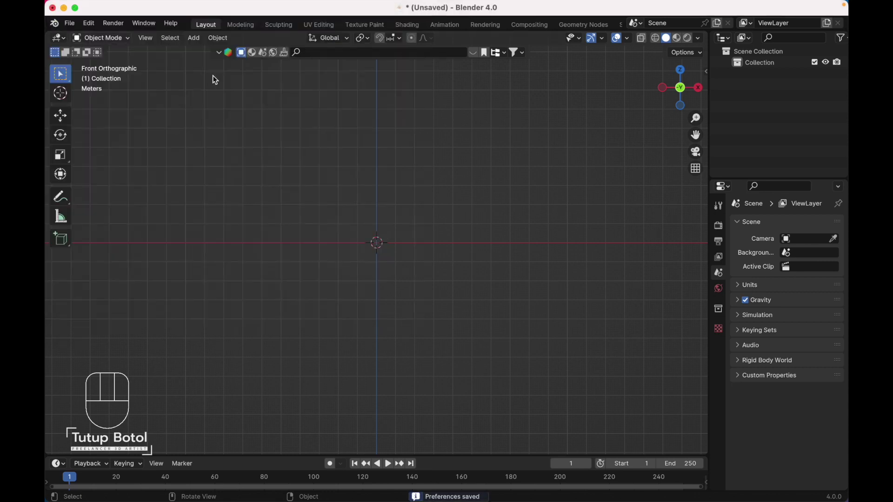
{"action": "key", "text": "shift+a"}
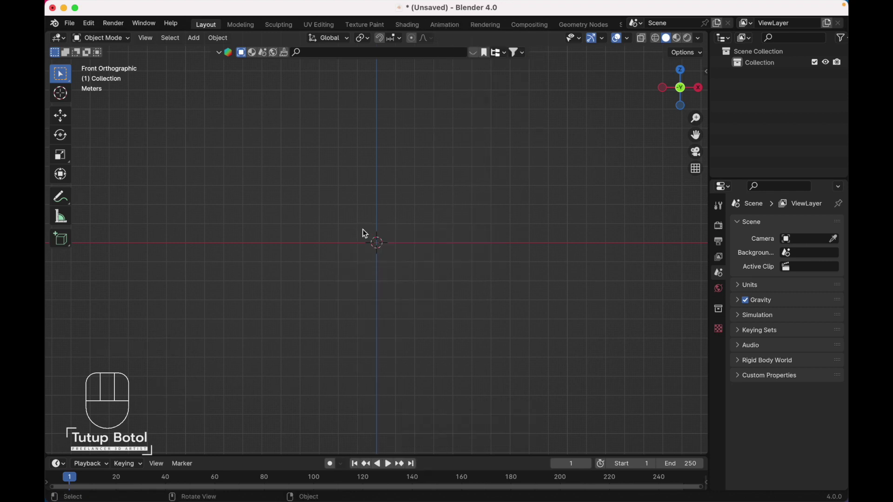
Add an Archimedean spiral curve at the origin and set its Turns to 3
{"action": "key", "text": "shift+a"}
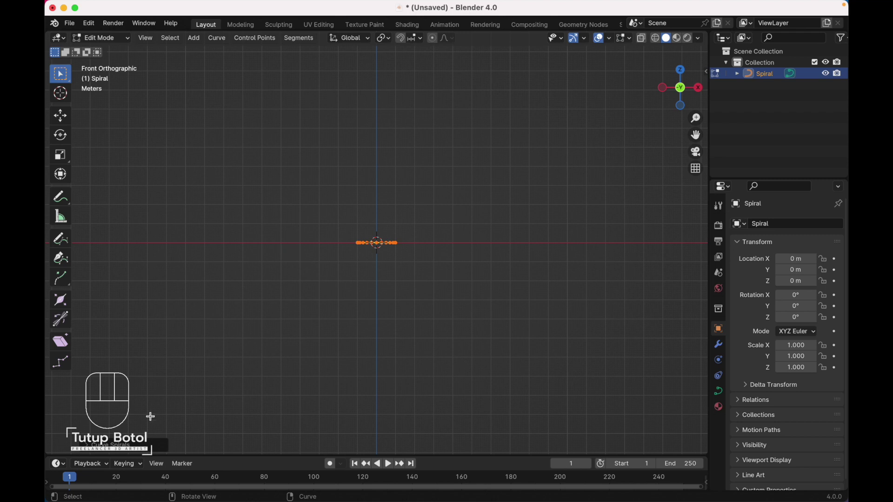
{"action": "left_click", "coordinate": [104, 452]}
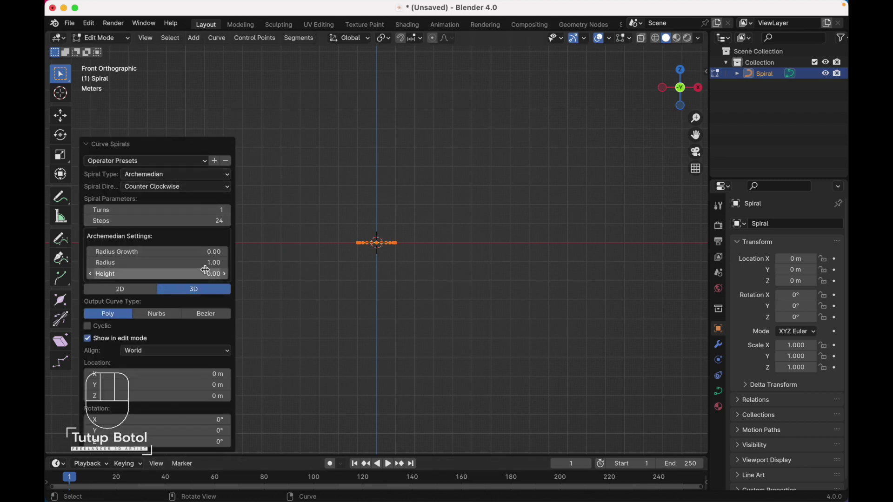
{"action": "left_click", "coordinate": [186, 271]}
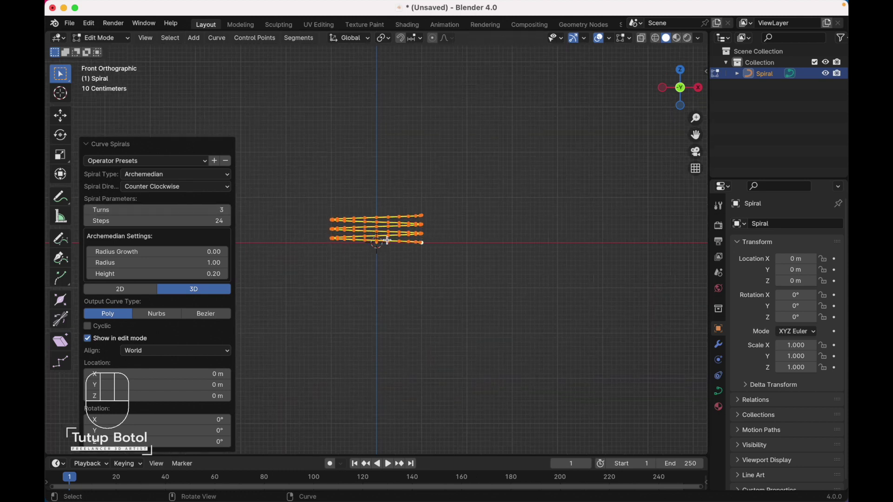
Convert the spiral curve to a mesh and extrude all its edges upward along Z into a ribbon
{"action": "key", "text": "Tab"}
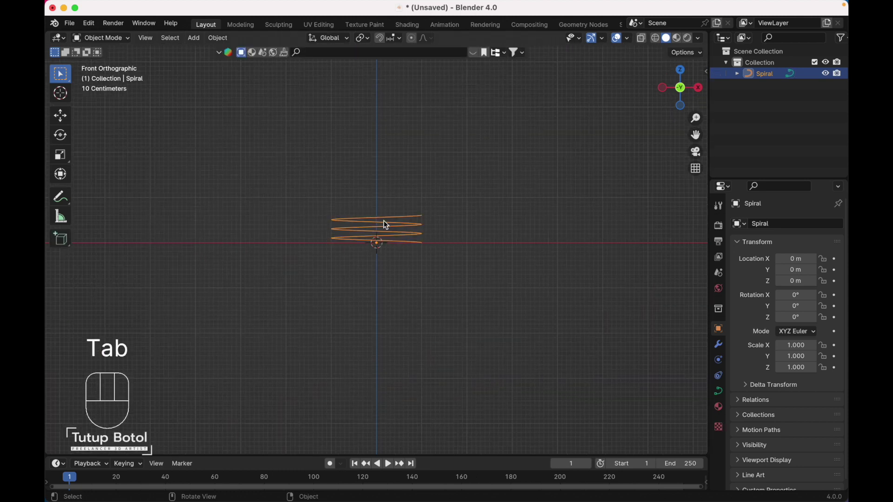
{"action": "left_click_drag", "start_coordinate": [387, 226], "coordinate": [436, 323]}
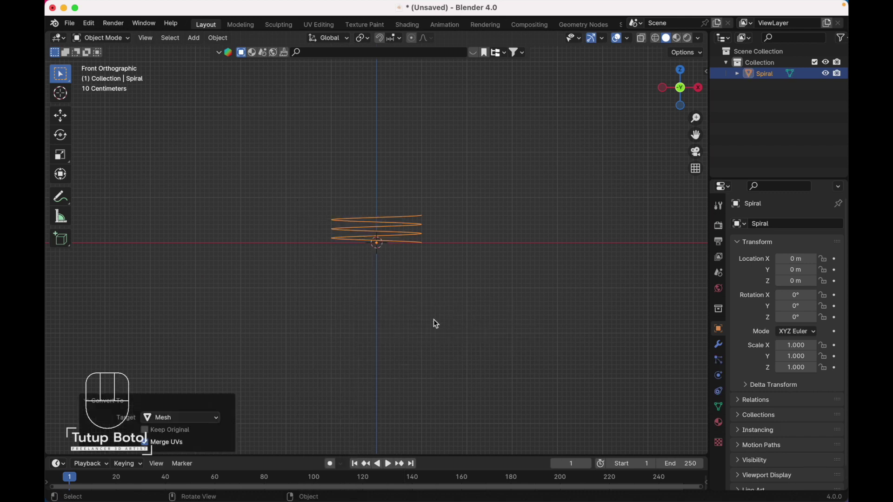
{"action": "key", "text": "Tab"}
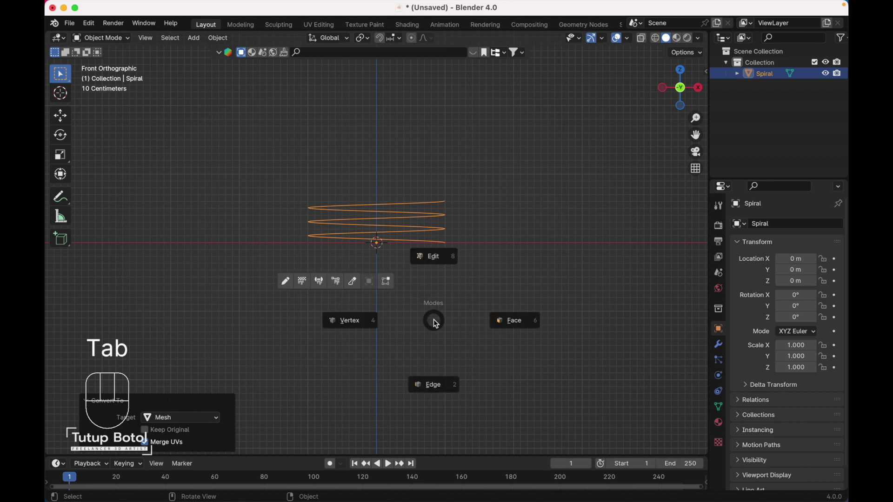
{"action": "key", "text": "a"}
{"action": "key", "text": "`"}
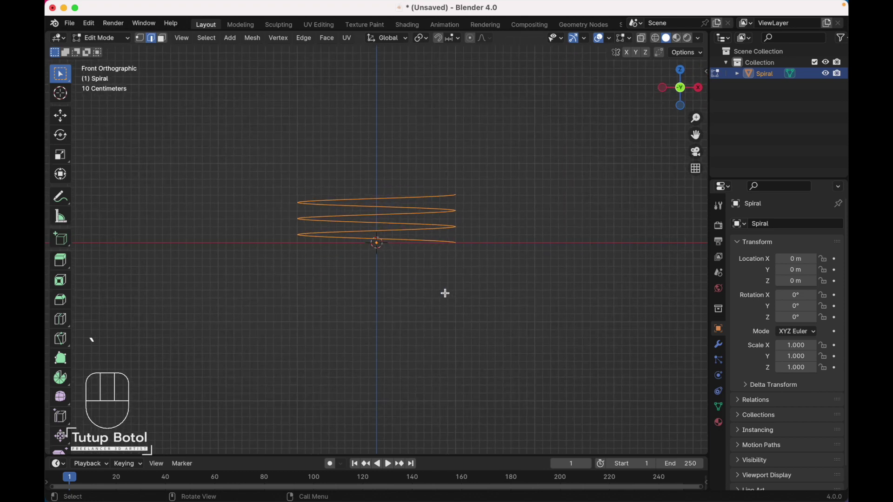
{"action": "key", "text": "e"}
{"action": "key", "text": "z"}
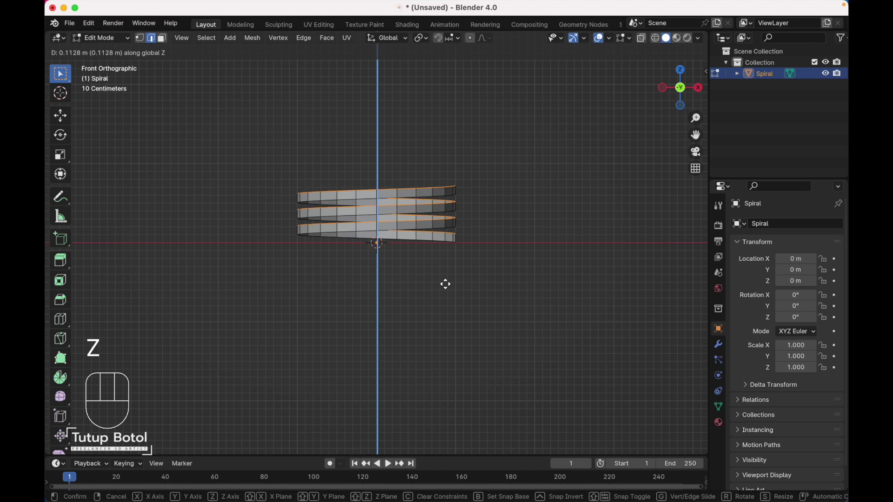
From the top view, extrude the ribbon faces outward to thicken the spiral thread
{"action": "key", "text": "a"}
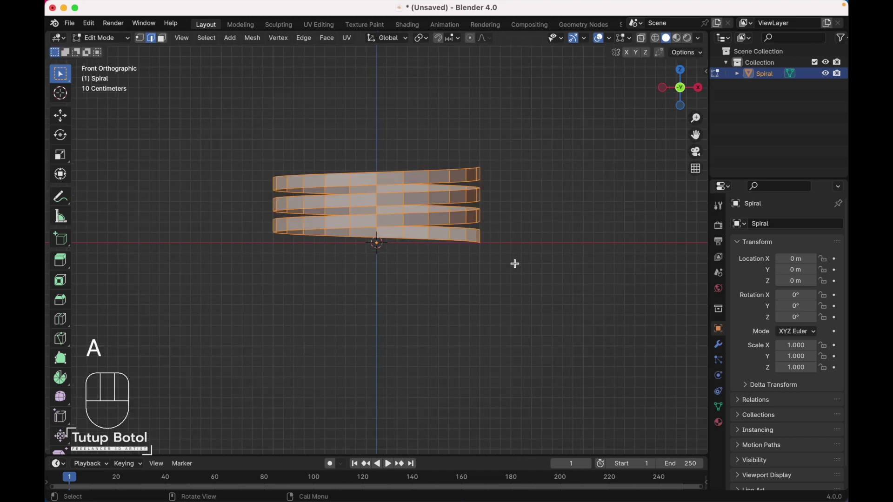
{"action": "key", "text": "`"}
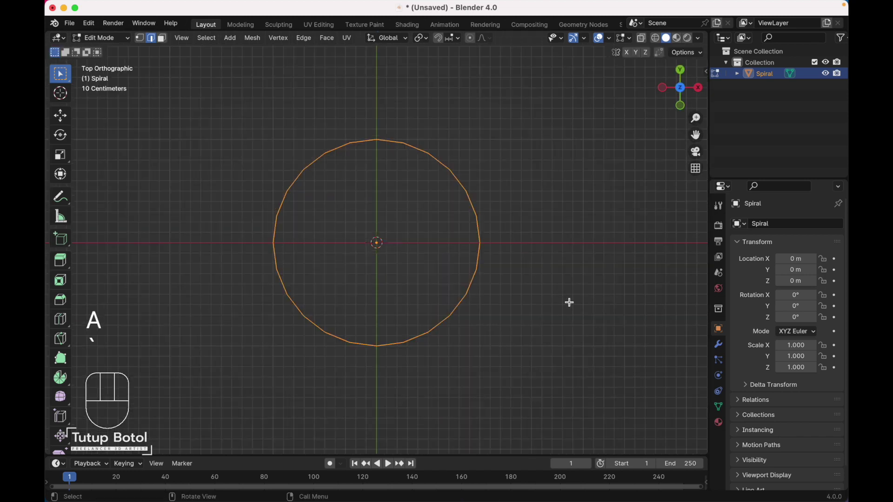
{"action": "key", "text": "alt+e"}
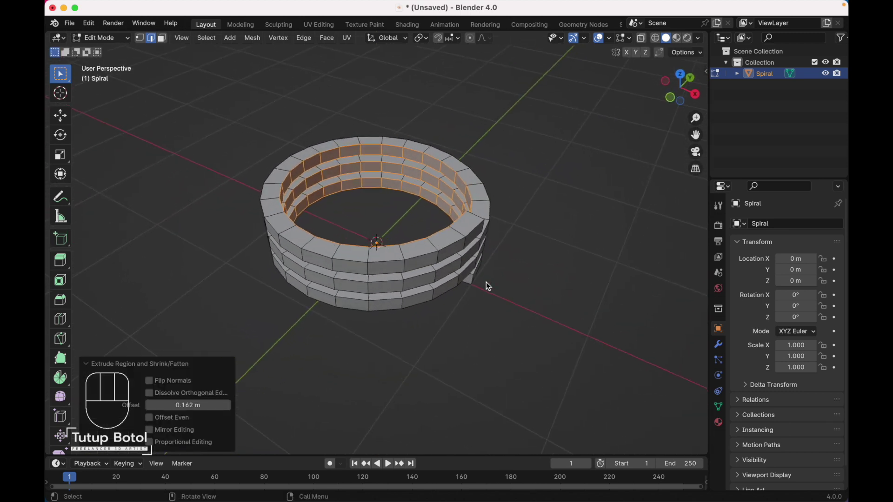
{"action": "key", "text": "x"}
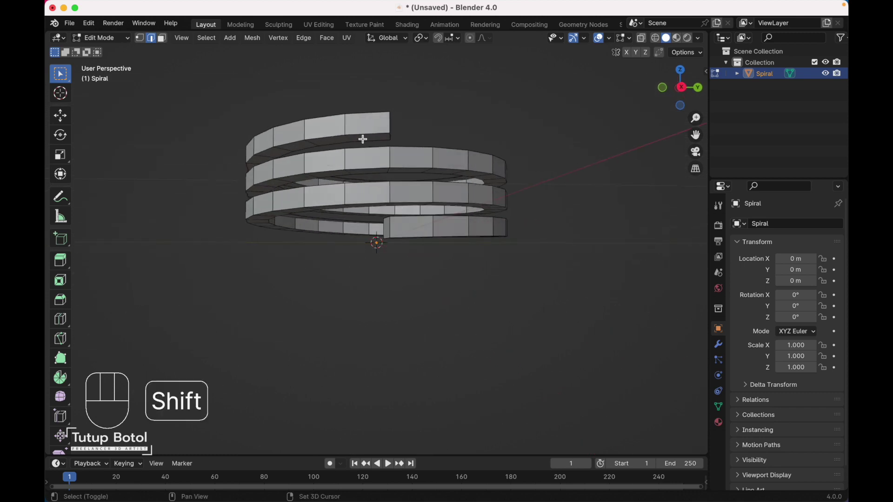
Fill faces along the thickened coil, undo a stray fill, and return to the front view
{"action": "key", "text": "f"}
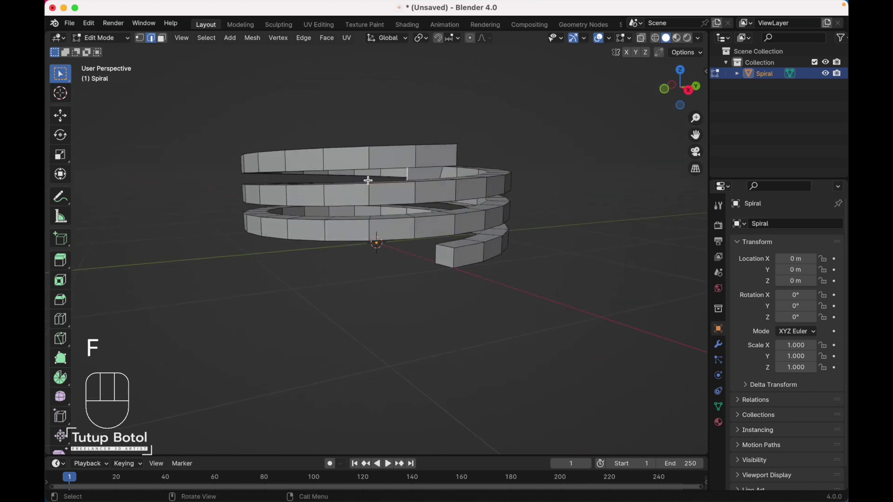
{"action": "key", "text": "f"}
{"action": "key", "text": "f"}
{"action": "key", "text": "f"}
{"action": "key", "text": "f"}
{"action": "key", "text": "f"}
{"action": "key", "text": "f"}
{"action": "key", "text": "f"}
{"action": "key", "text": "f"}
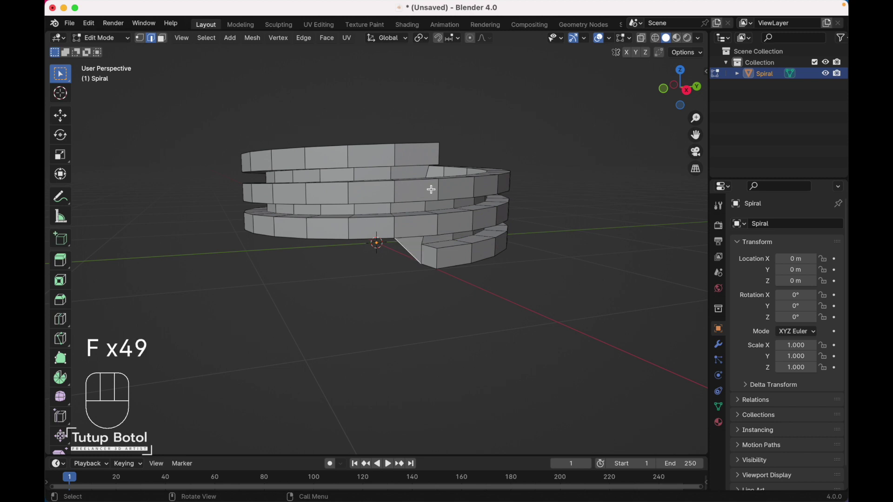
{"action": "key", "text": "ctrl+z"}
{"action": "key", "text": "`"}
{"action": "key", "text": "`"}
{"action": "key", "text": "`"}
View the thread from a tilted angle with X-Ray on and scale its inner edges inward to about 0.84
{"action": "key", "text": "shift+a"}
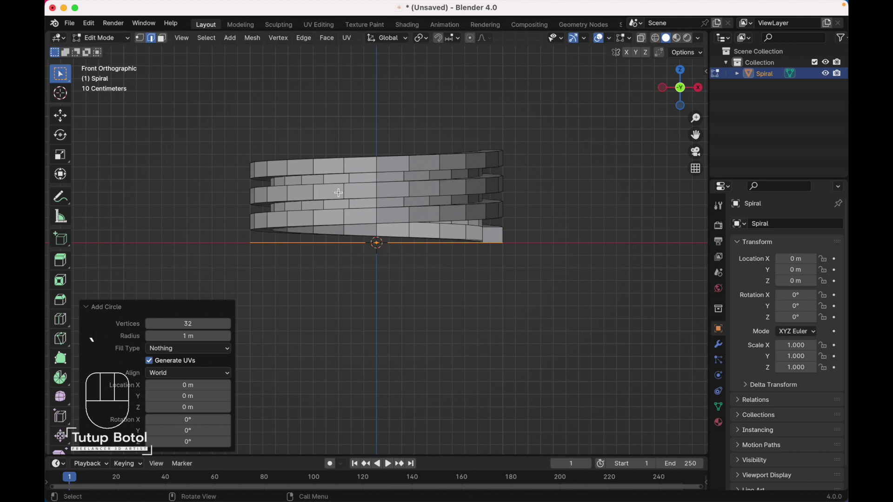
{"action": "key", "text": "z"}
{"action": "key", "text": "Escape"}
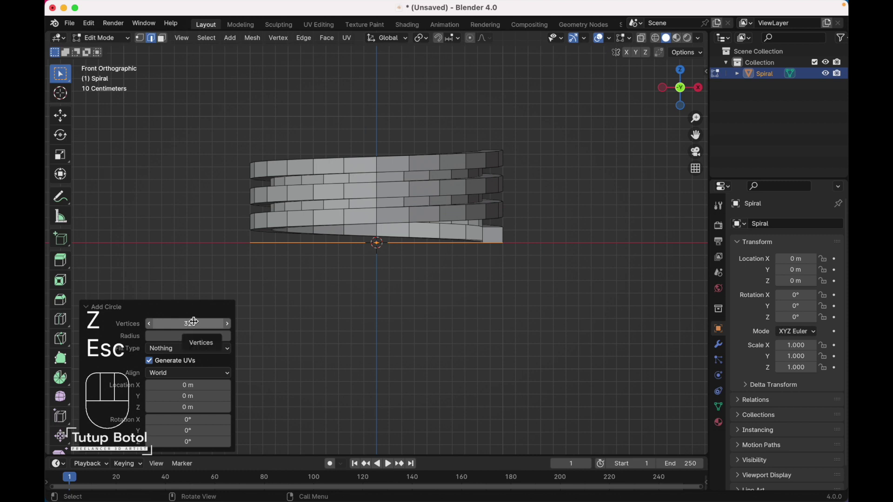
{"action": "left_click", "coordinate": [193, 320]}
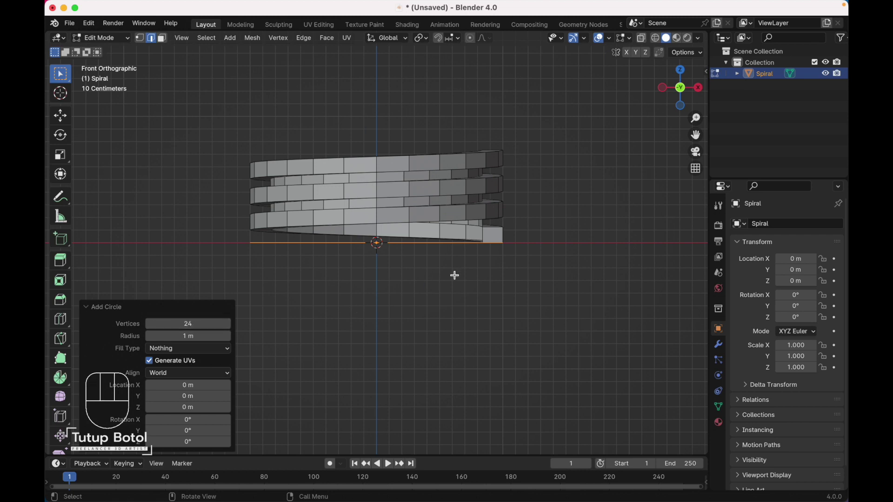
{"action": "key", "text": "`"}
{"action": "key", "text": "`"}
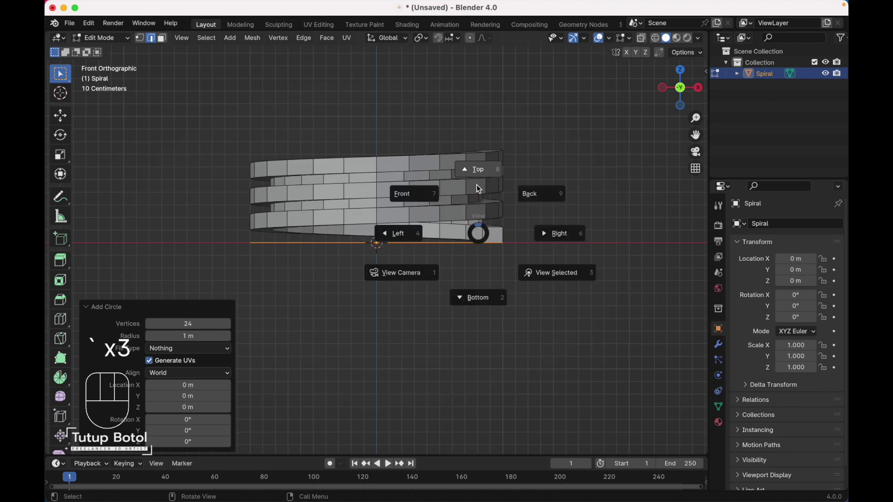
{"action": "key", "text": "alt+z"}
{"action": "key", "text": "s"}
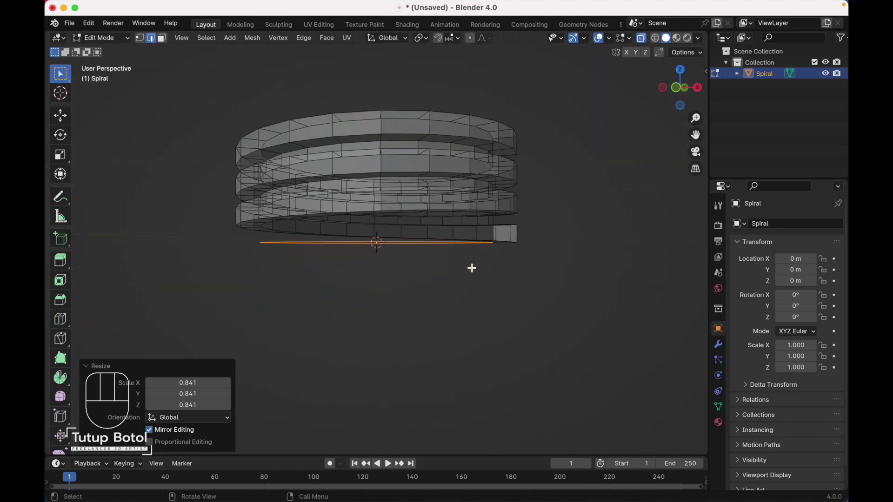
Duplicate the spiral's bottom band loop and move the copy about 0.94 m up along Z above the coils
{"action": "key", "text": "e"}
{"action": "key", "text": "z"}
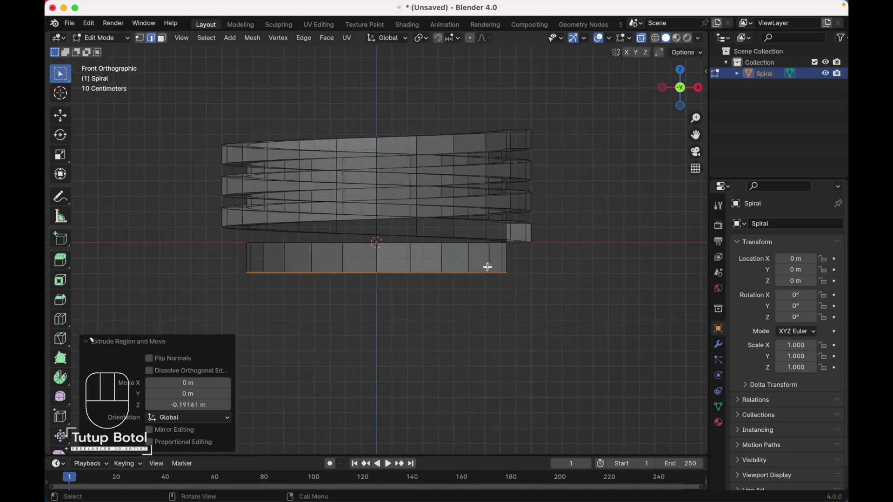
{"action": "key", "text": "l"}
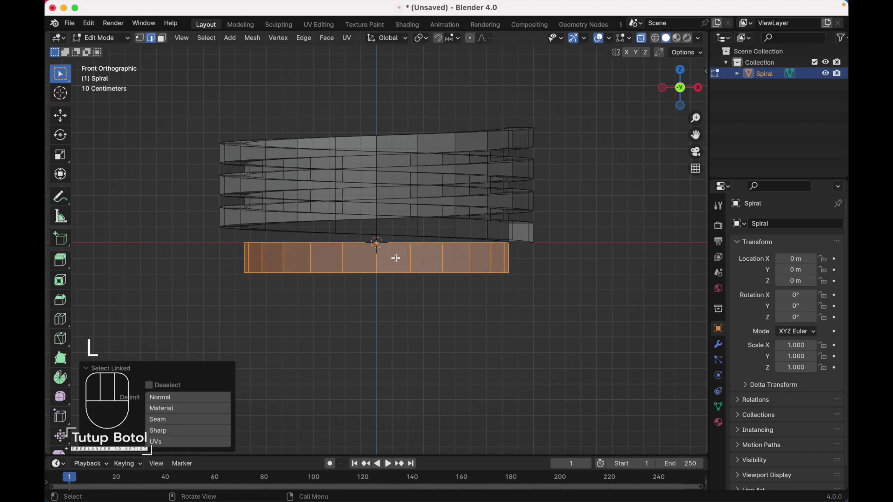
{"action": "key", "text": "shift+d"}
{"action": "key", "text": "Escape"}
{"action": "key", "text": "g"}
{"action": "key", "text": "z"}
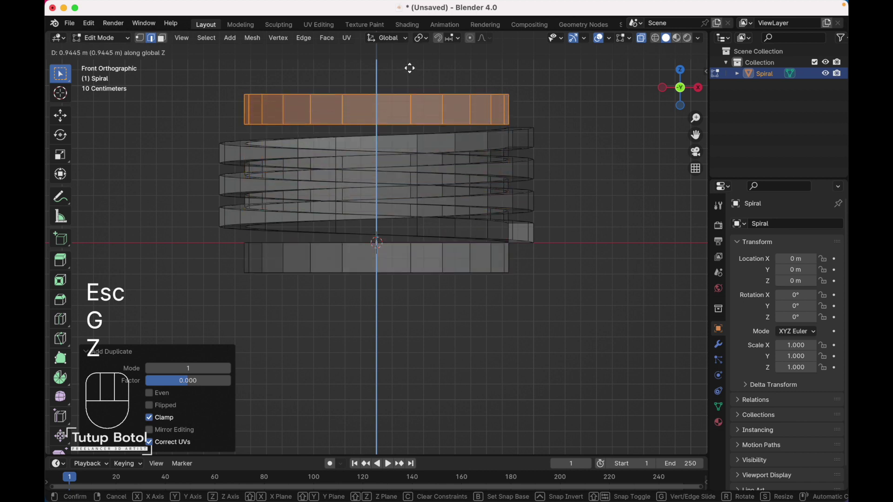
{"action": "key", "text": "`"}
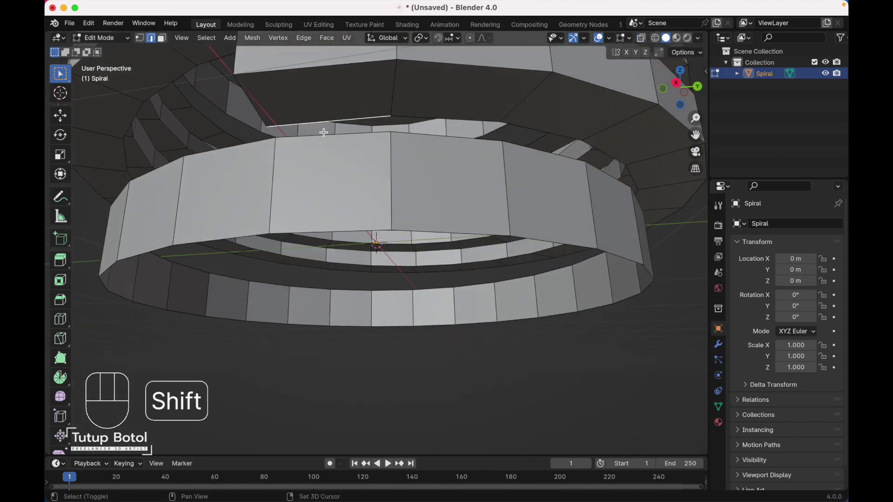
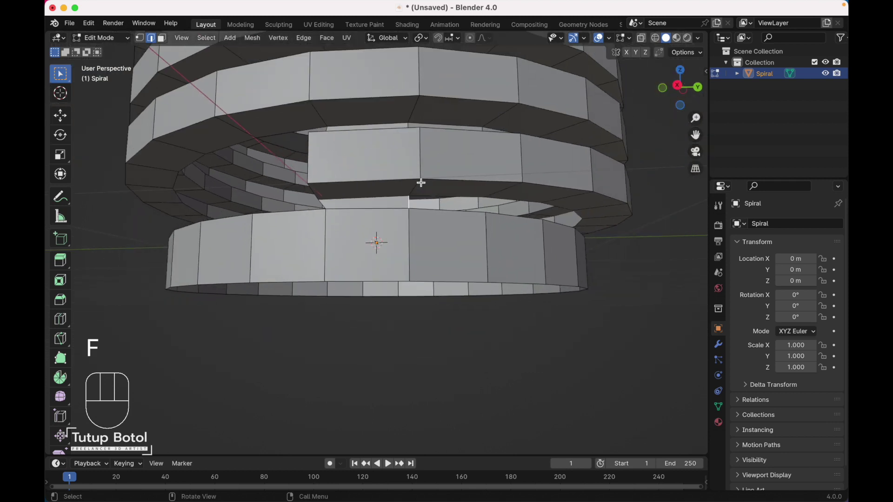
Fill faces joining the thread's lower end to the bottom band and edge-slide the loop to tidy it
{"action": "key", "text": "f"}
{"action": "key", "text": "f"}
{"action": "key", "text": "f"}
{"action": "key", "text": "ctrl+z"}
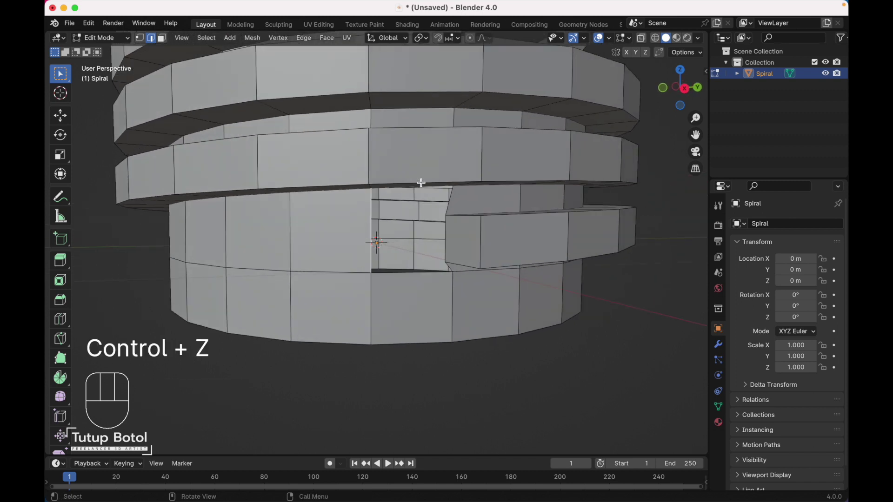
{"action": "key", "text": "f"}
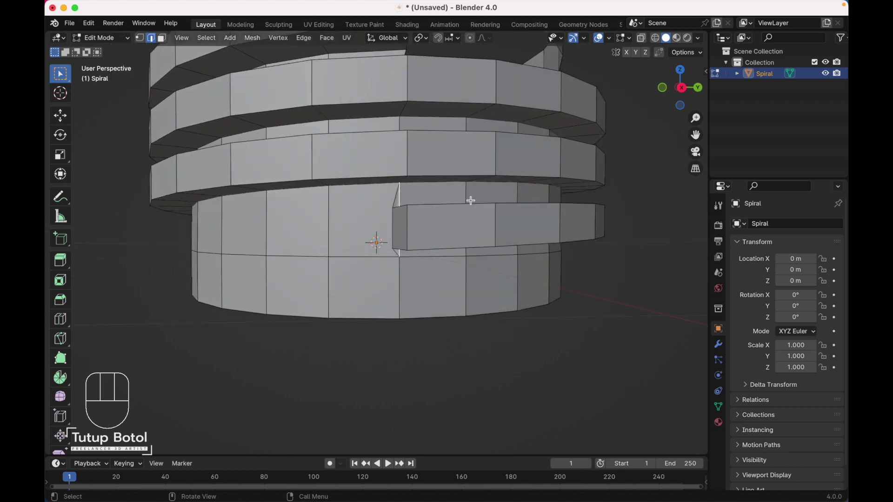
{"action": "key", "text": "g"}
{"action": "key", "text": "g"}
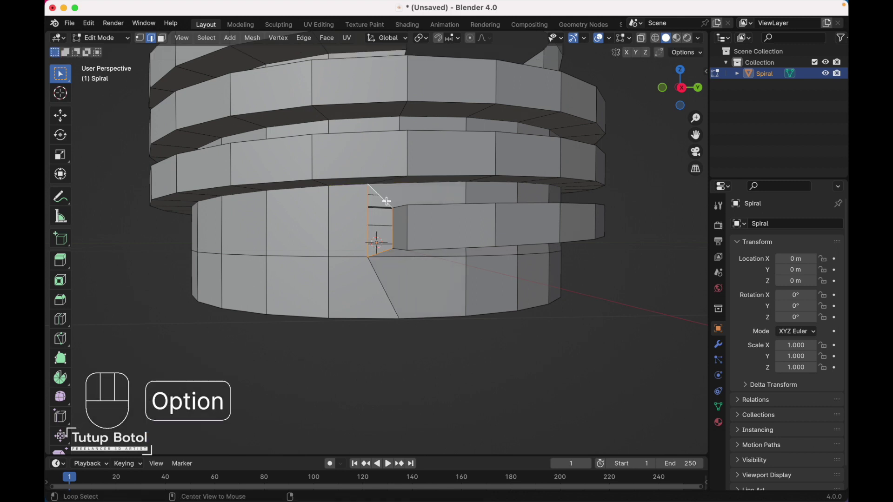
{"action": "key", "text": "f"}
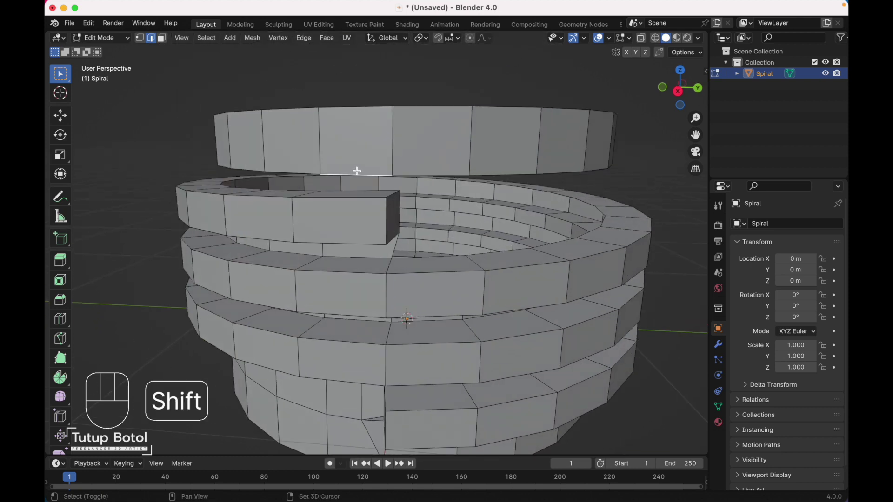
Bridge the raised top band to the thread's upper end with new faces and slide the new edge along the band
{"action": "key", "text": "f"}
{"action": "key", "text": "f"}
{"action": "key", "text": "f"}
{"action": "key", "text": "f"}
{"action": "key", "text": "f"}
{"action": "key", "text": "g"}
{"action": "key", "text": "g"}
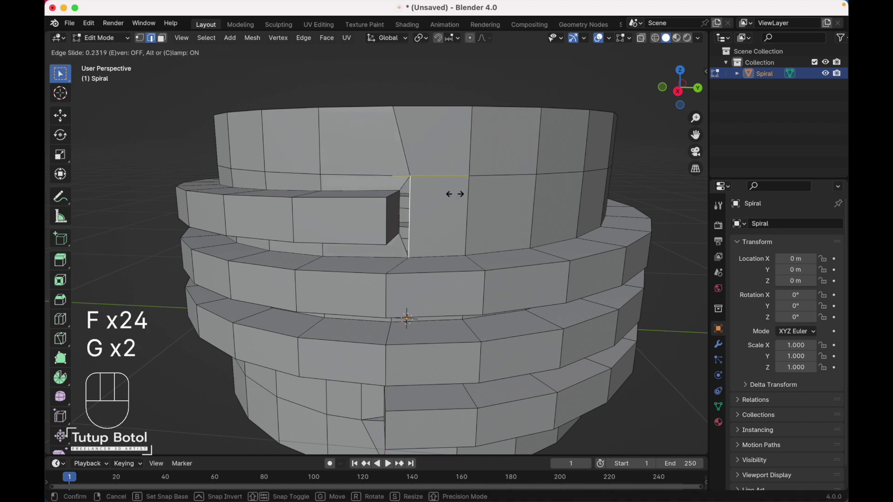
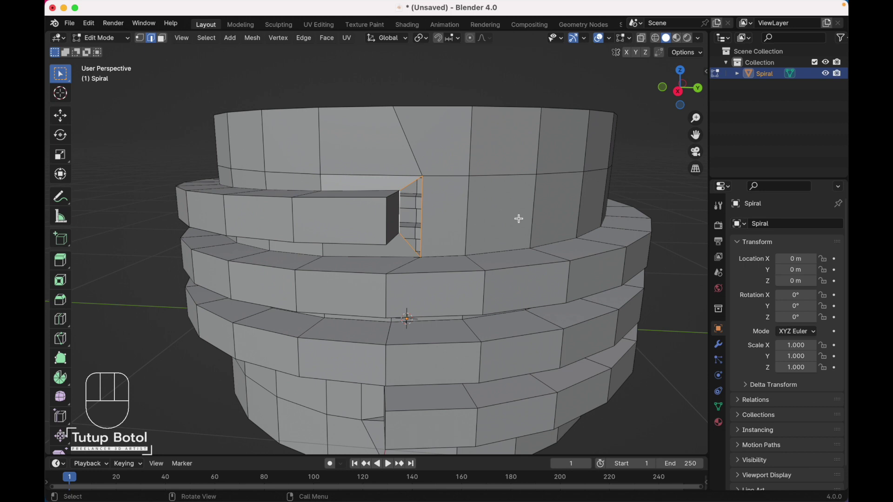
Remove the extra edges at the thread's top end and edge-slide an edge to meet it
{"action": "key", "text": "f"}
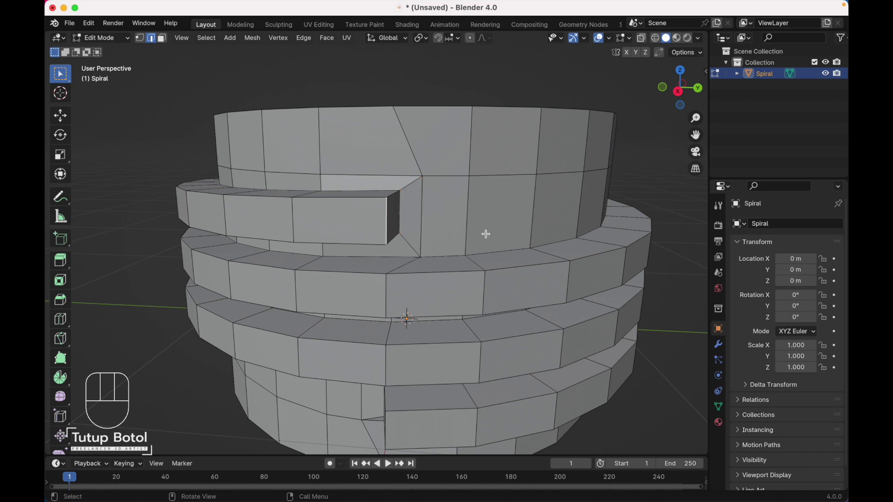
{"action": "key", "text": "g"}
{"action": "key", "text": "g"}
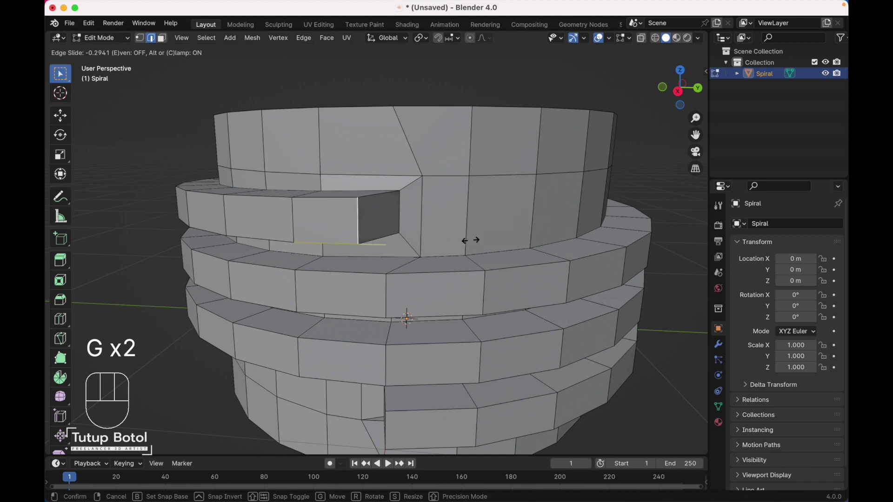
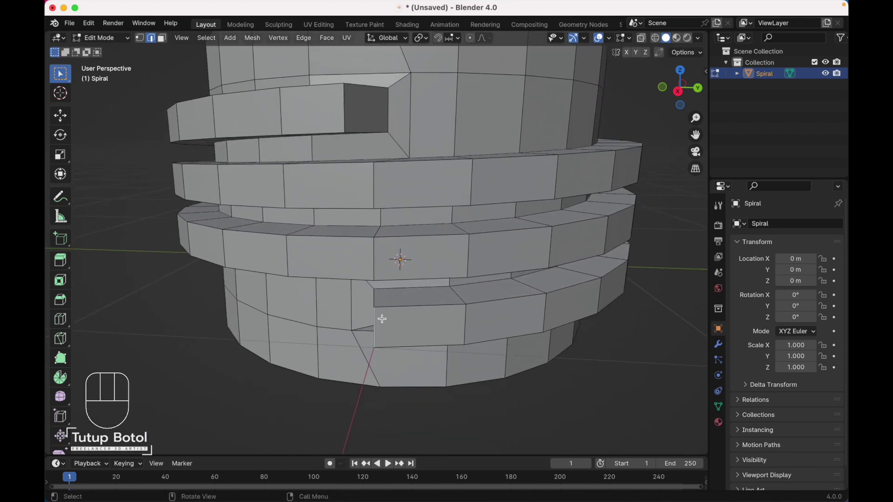
Edge-slide the lower end edge into line, check front and side views, and return to Object Mode
{"action": "key", "text": "g"}
{"action": "key", "text": "g"}
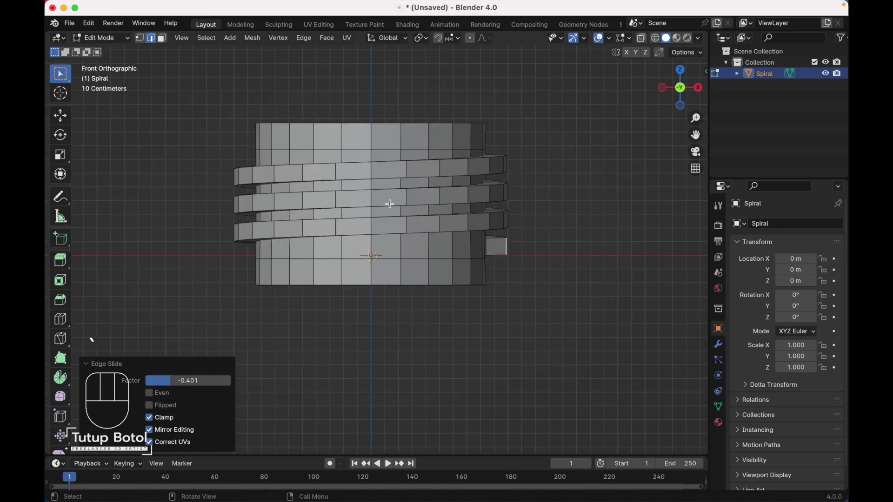
{"action": "key", "text": "`"}
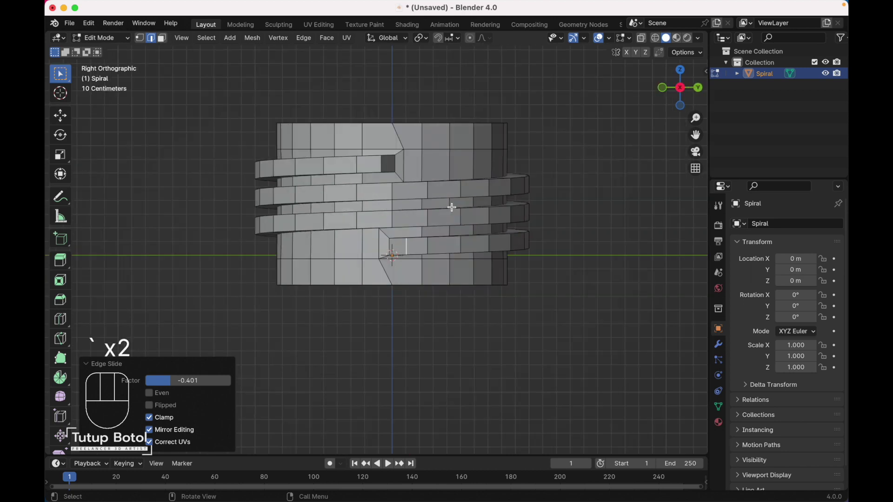
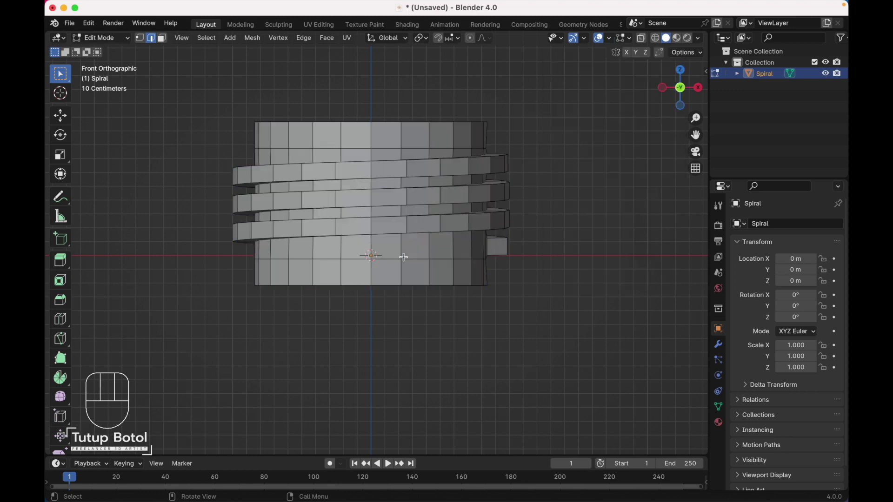
{"action": "key", "text": "Tab"}
Add a level-2 Subdivision Surface modifier so the threaded cylinder rounds into smooth ridges, viewed from the front
{"action": "key", "text": "ctrl+z"}
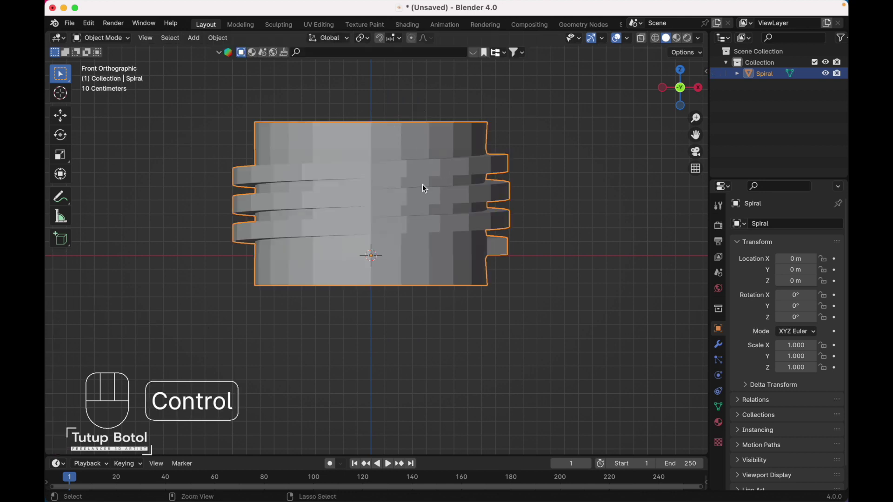
{"action": "key", "text": "ctrl+2"}
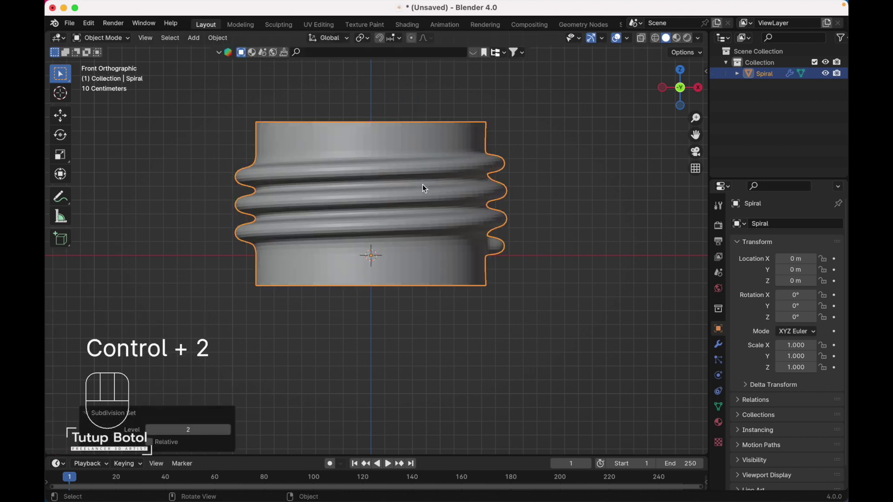
{"action": "key", "text": "`"}
{"action": "key", "text": "`"}
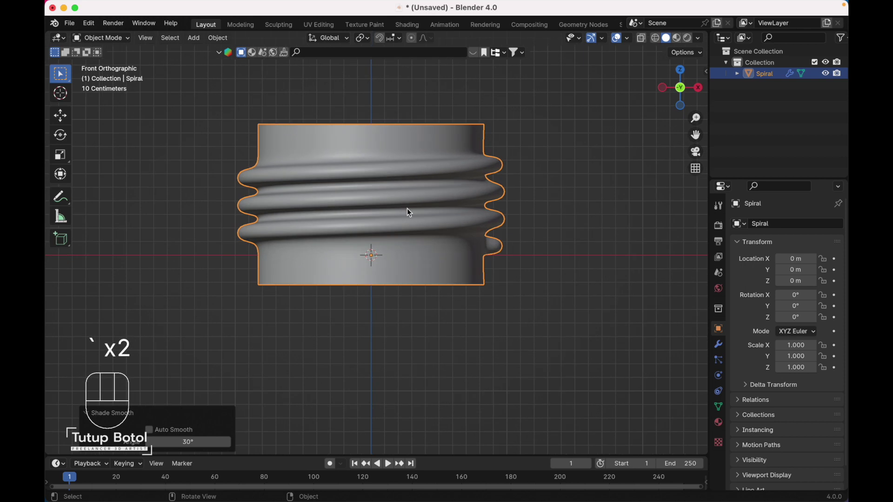
Extrude the bottom edge ring and scale it outward to about 1.38 in edit mode
{"action": "key", "text": "Tab"}
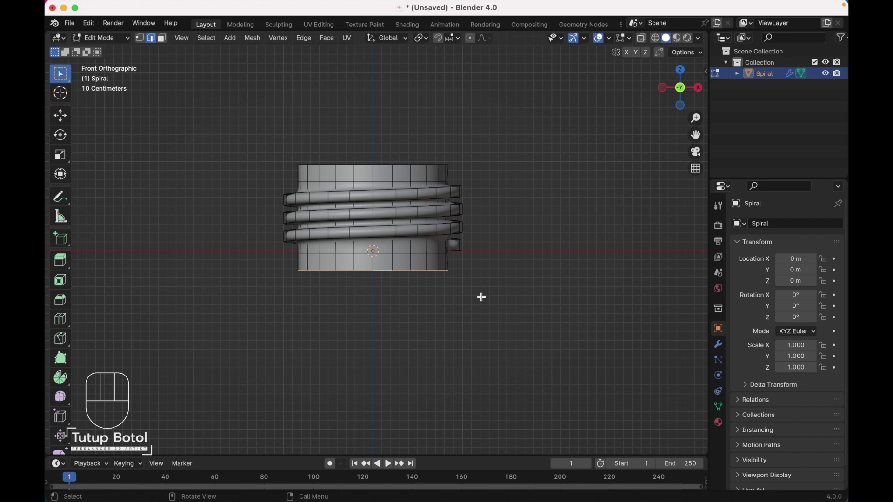
{"action": "key", "text": "e"}
{"action": "key", "text": "s"}
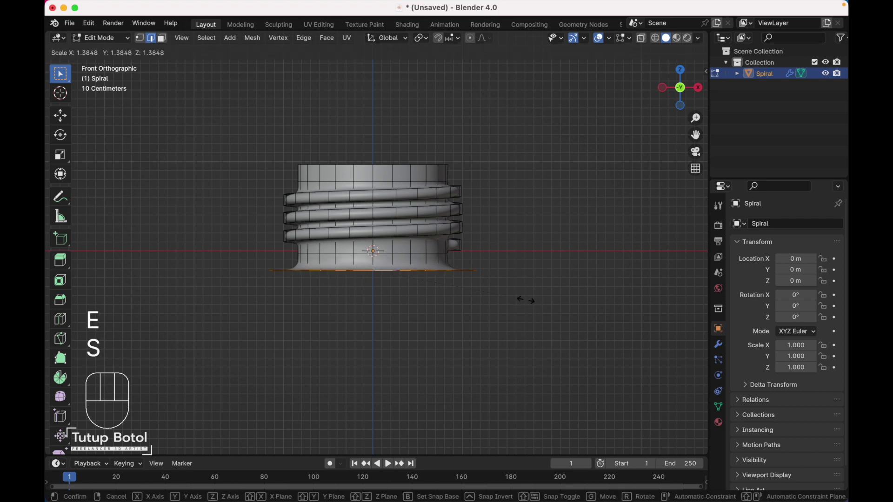